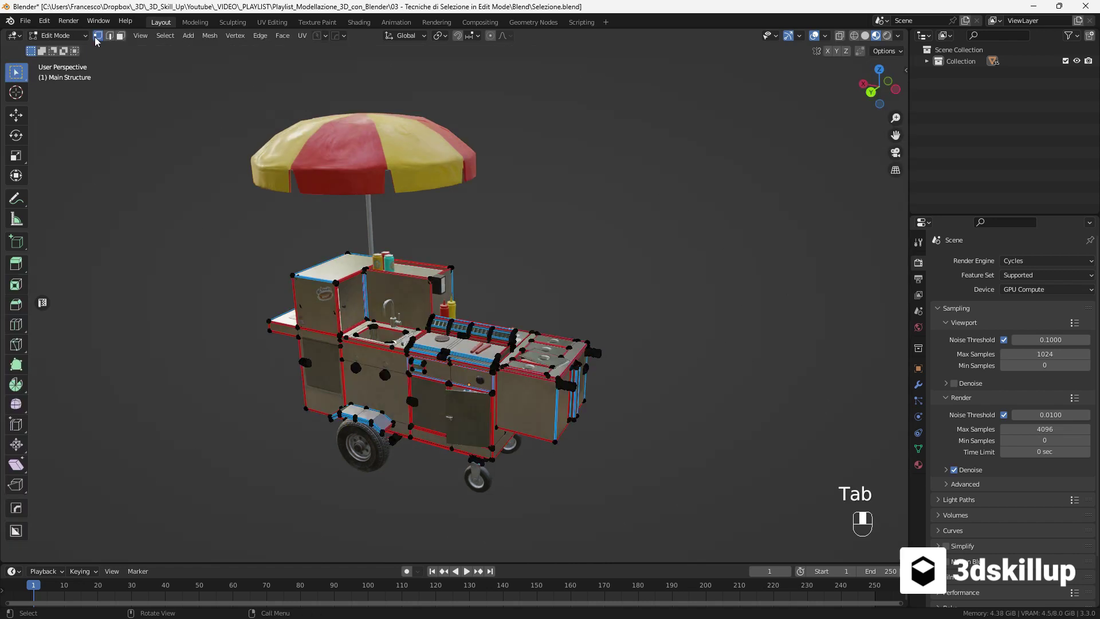
- Enter Edit Mode on the hot dog cart mesh, undoing a stray move
click(427, 307)
middle_click(449, 292)
key(g)
key(ctrl+z)
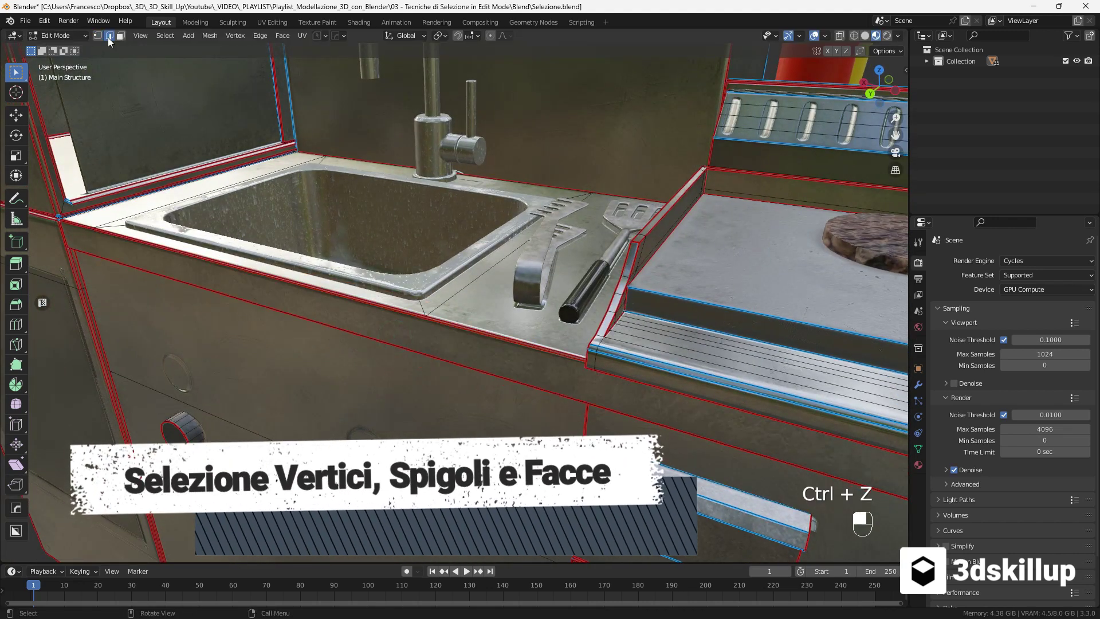
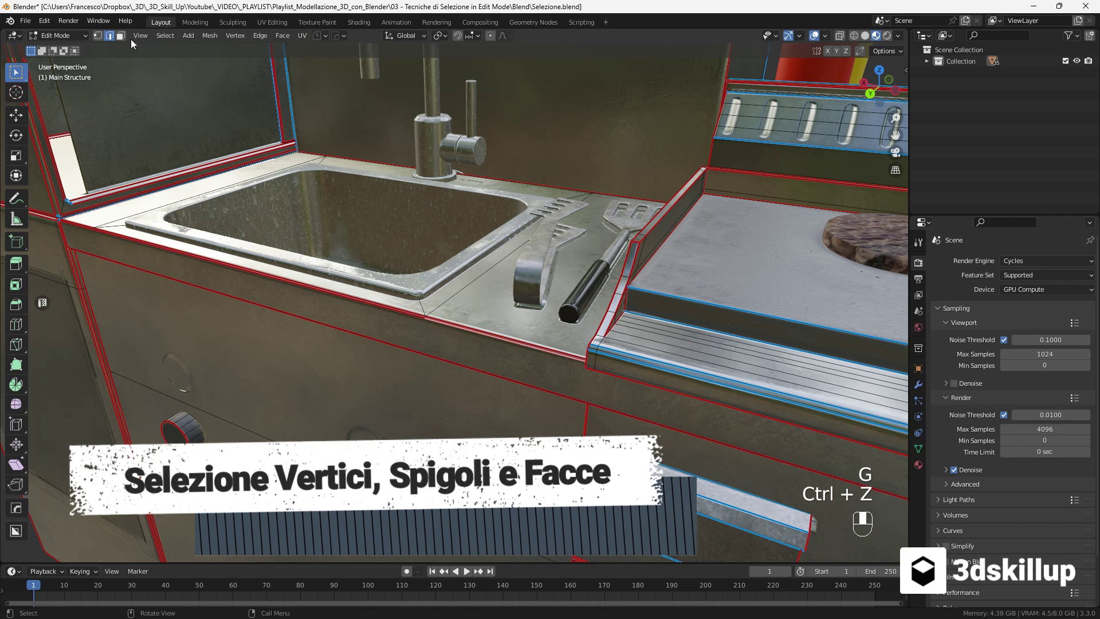
click(146, 45)
key(g)
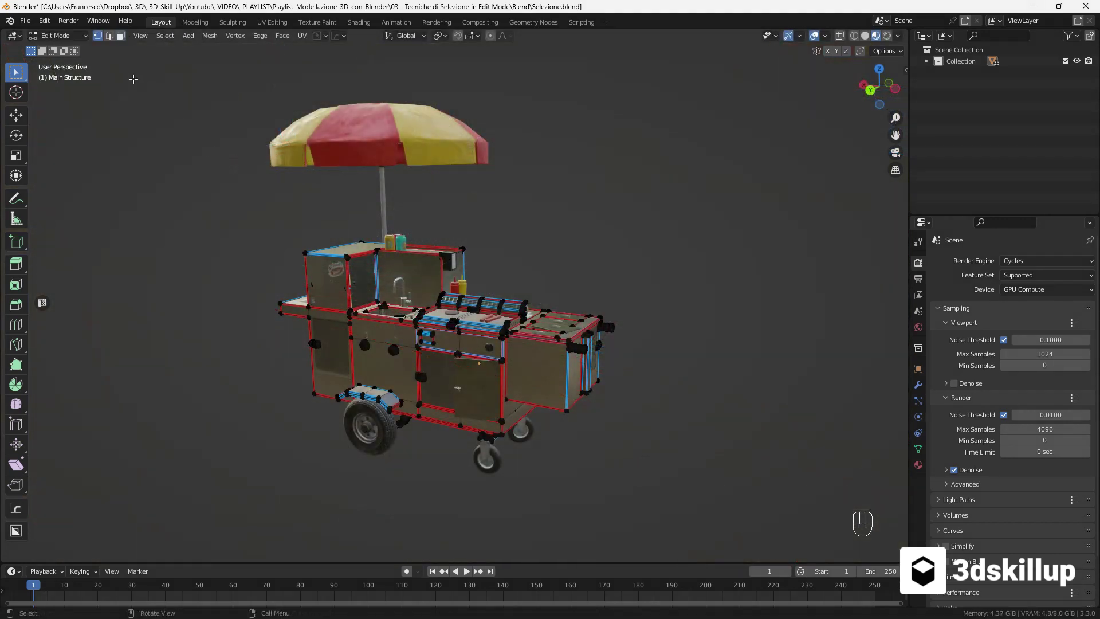
- Cycle Vertex, Edge and Face select modes twice, ending in Face mode
key(1)
key(2)
key(3)
key(1)
key(2)
key(3)
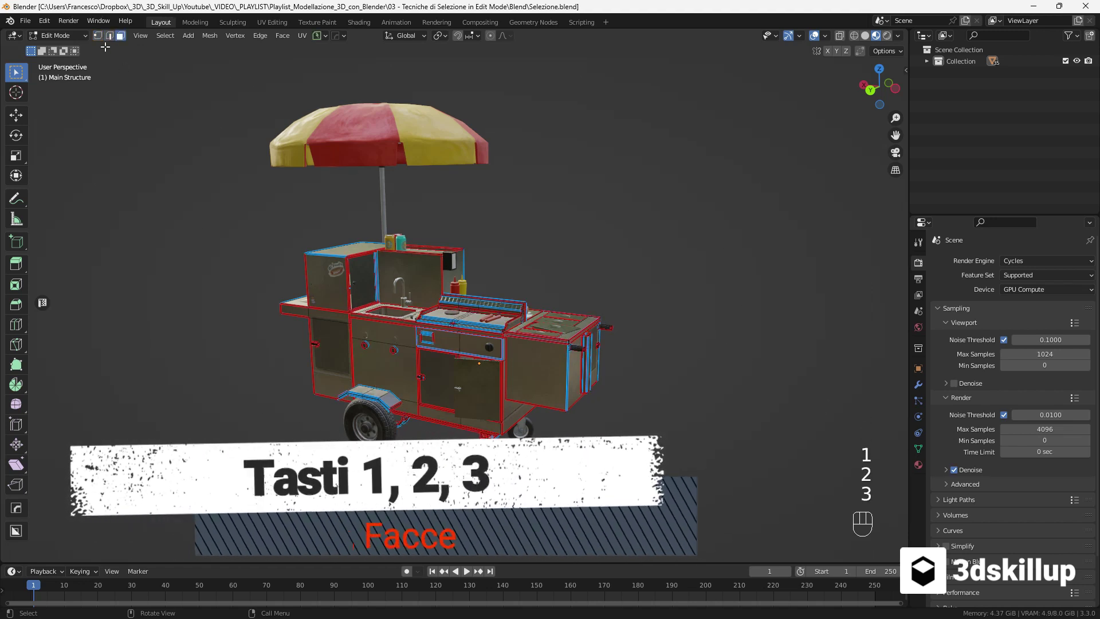
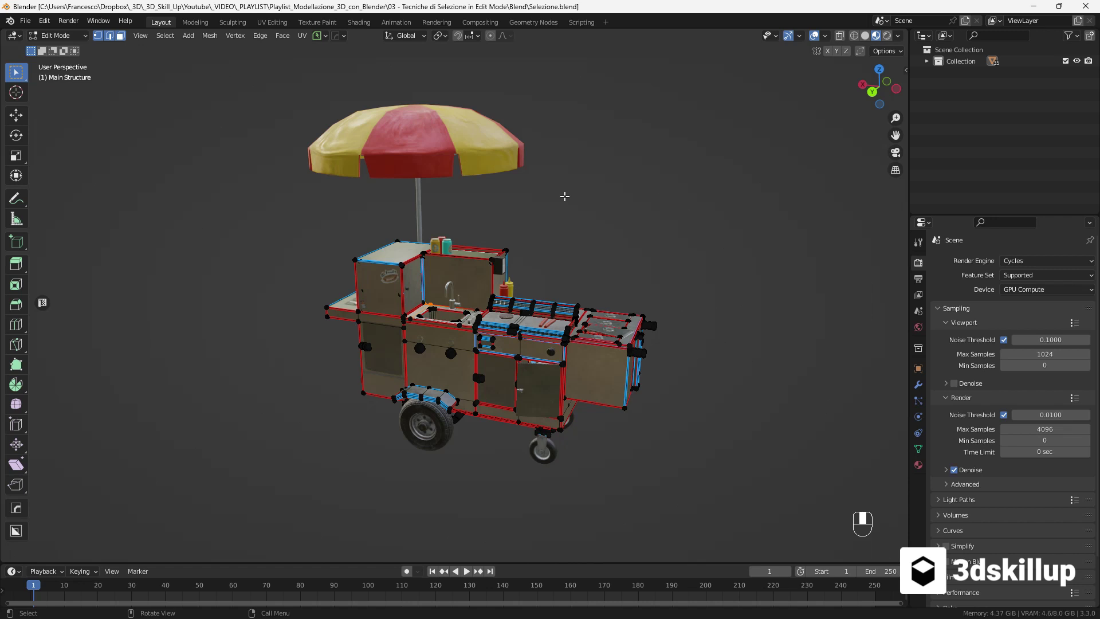
- Select all of the cart's geometry with A, then deselect everything again
key(a)
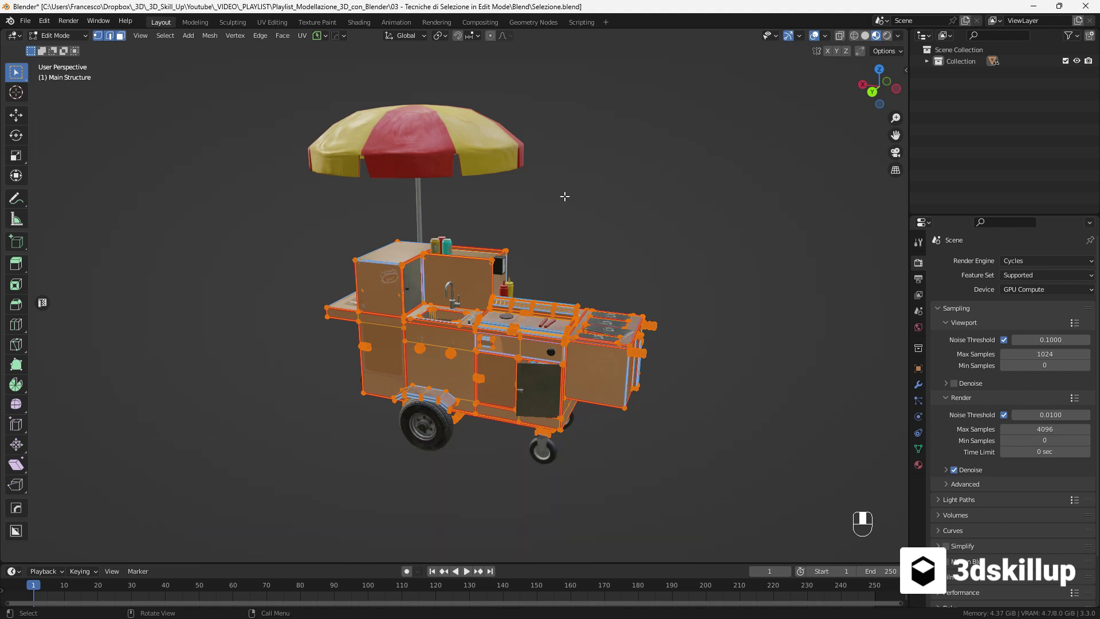
key(alt+a)
key(a)
key(a)
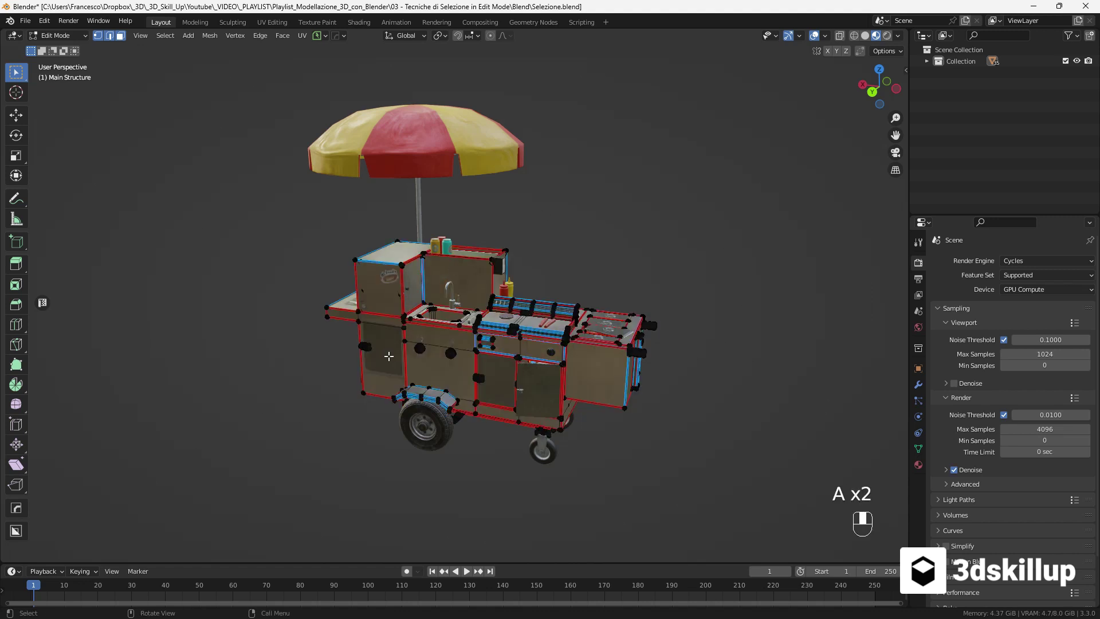
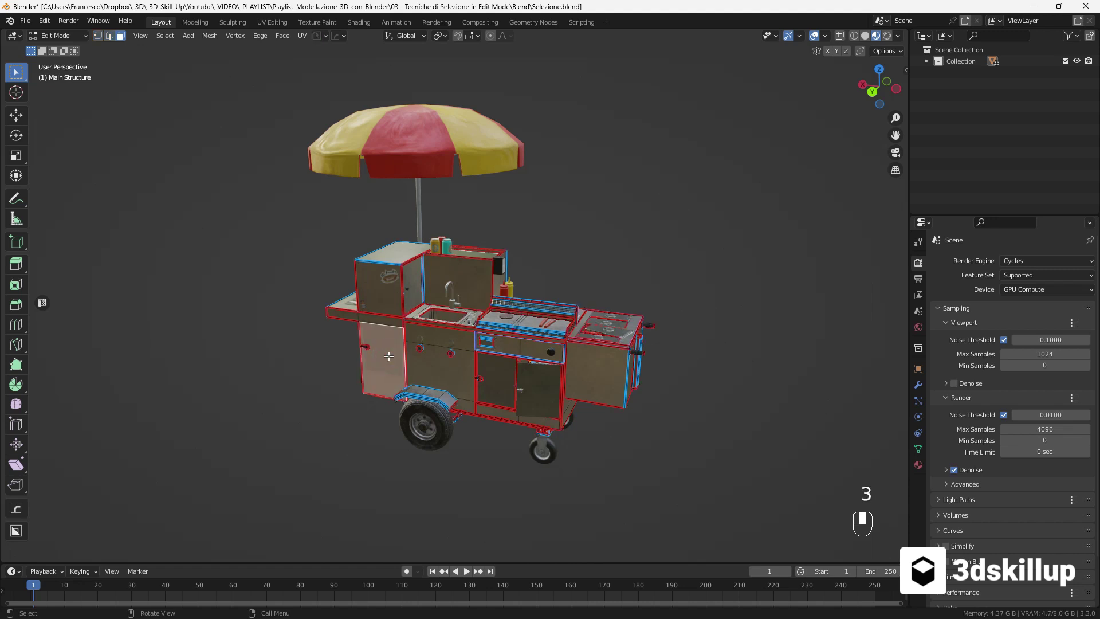
- Invert the cart's selection so everything except the chosen panel is selected
key(ctrl+i)
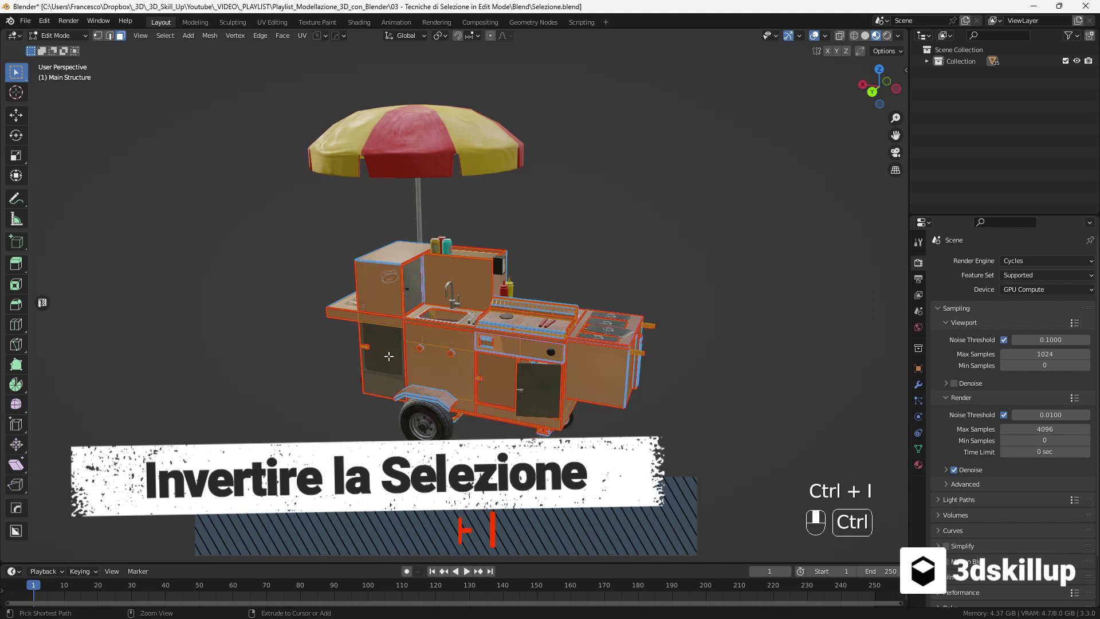
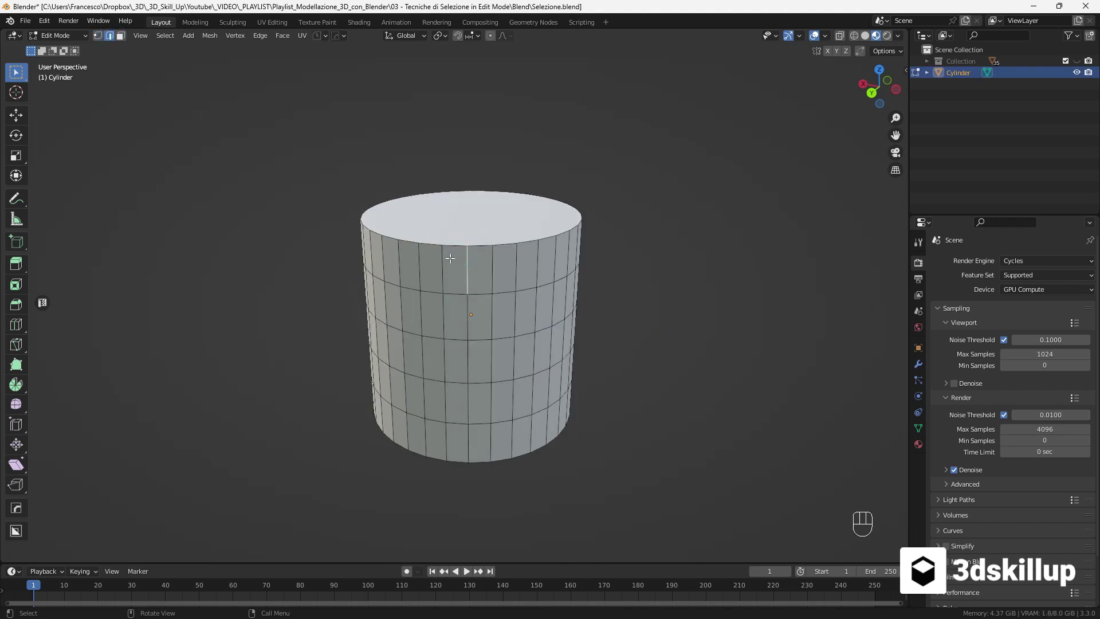
- Switch to Face select mode for the cylinder mesh
click(127, 41)
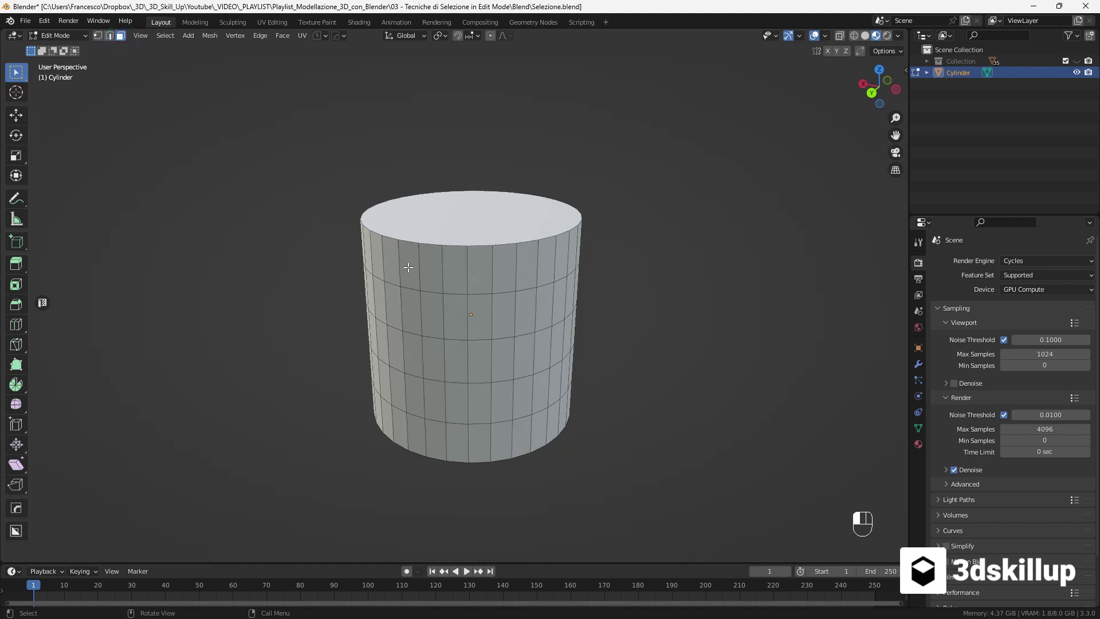
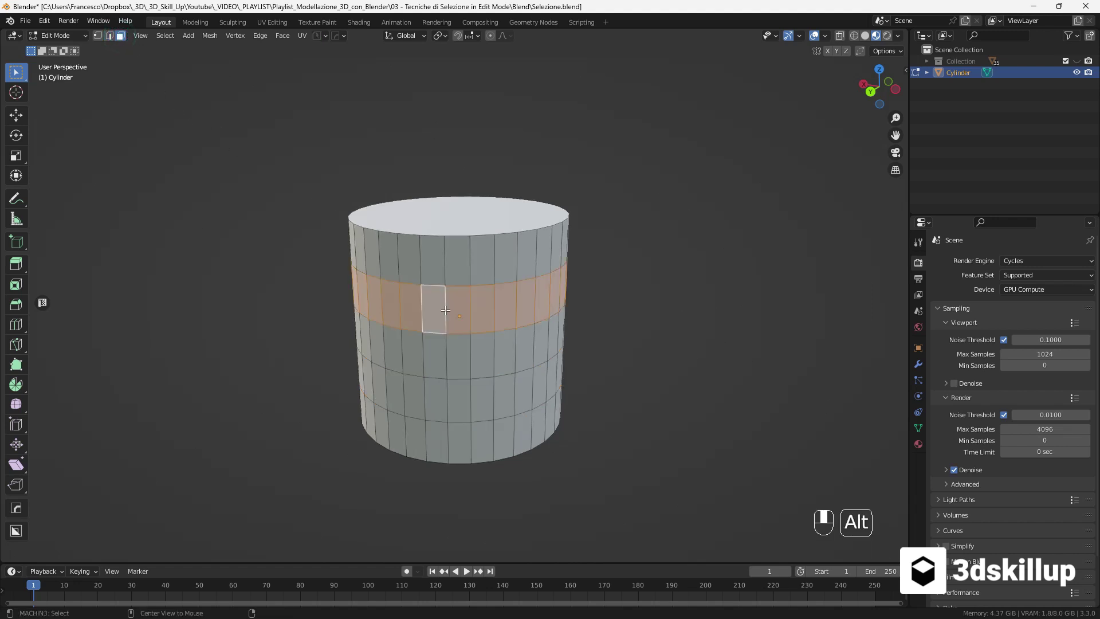
- Add another horizontal face ring to the cylinder's selected band
drag(453, 343, 451, 396)
click(452, 395)
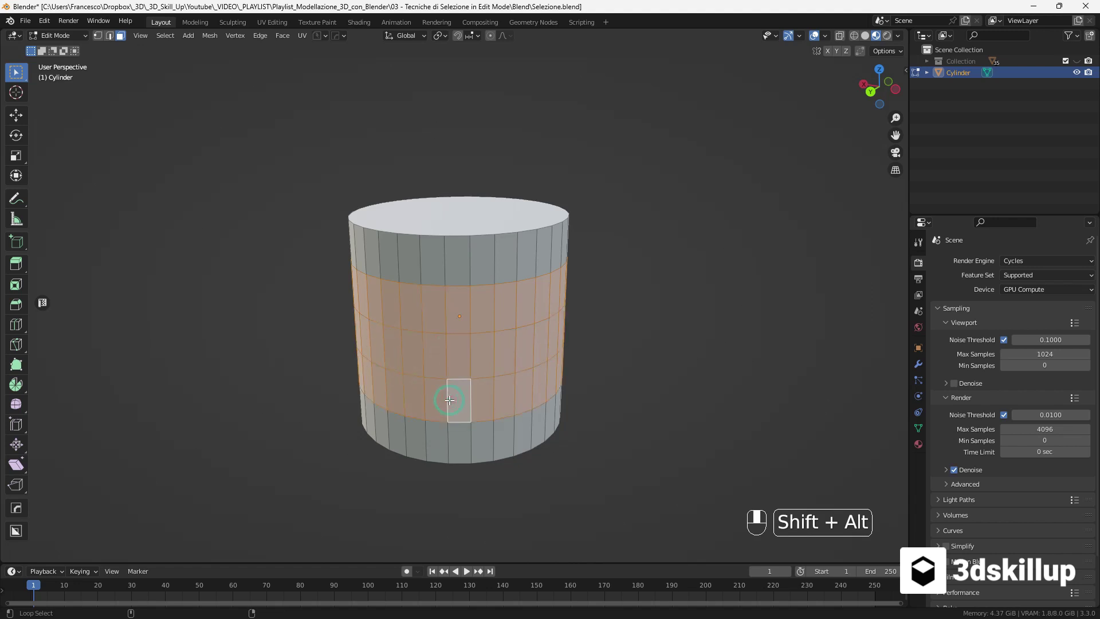
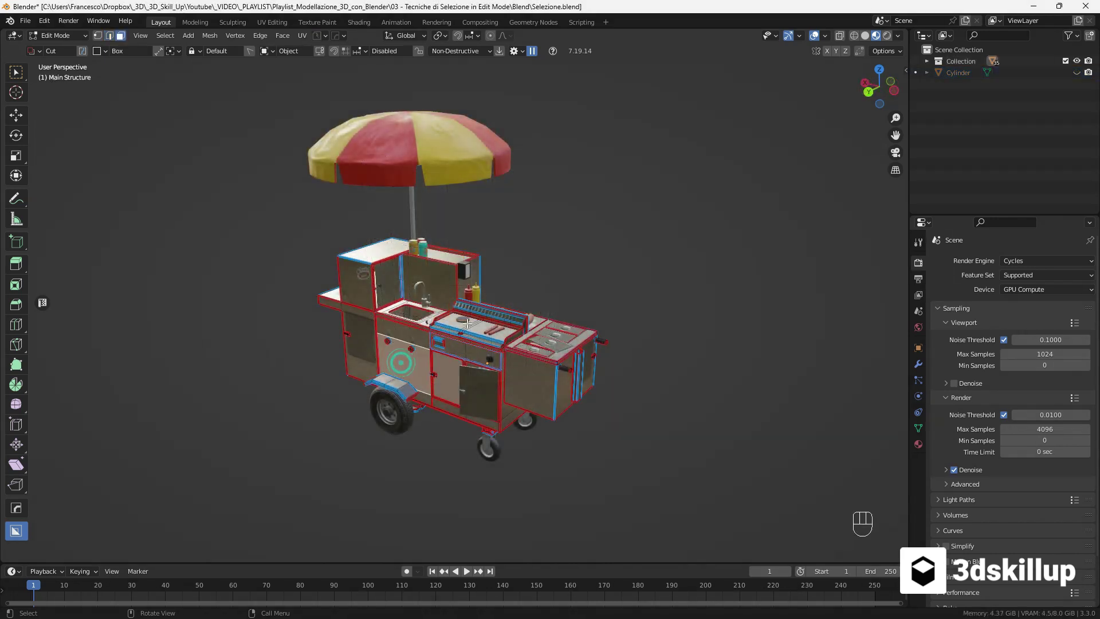
- Grow the cart's face selection outward seven times with Select More
key(ctrl+KP_Add)
key(ctrl+KP_Add)
key(ctrl+KP_Add)
key(ctrl+KP_Add)
key(ctrl+KP_Add)
key(ctrl+KP_Add)
key(ctrl+KP_Add)
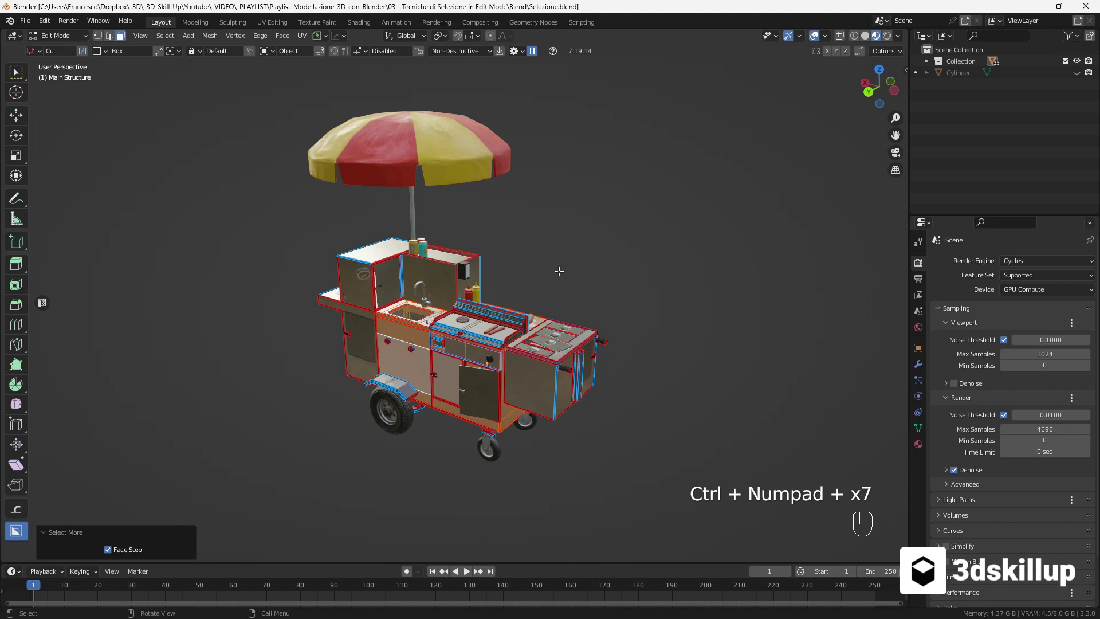
- Shrink the selection back down step by step with Select Less
key(ctrl+KP_Subtract)
key(ctrl+KP_Subtract)
key(ctrl+KP_Subtract)
key(ctrl+KP_Subtract)
key(ctrl+KP_Subtract)
key(ctrl+KP_Subtract)
key(ctrl+KP_Subtract)
key(ctrl+KP_Subtract)
key(ctrl+KP_Subtract)
key(ctrl+KP_Subtract)
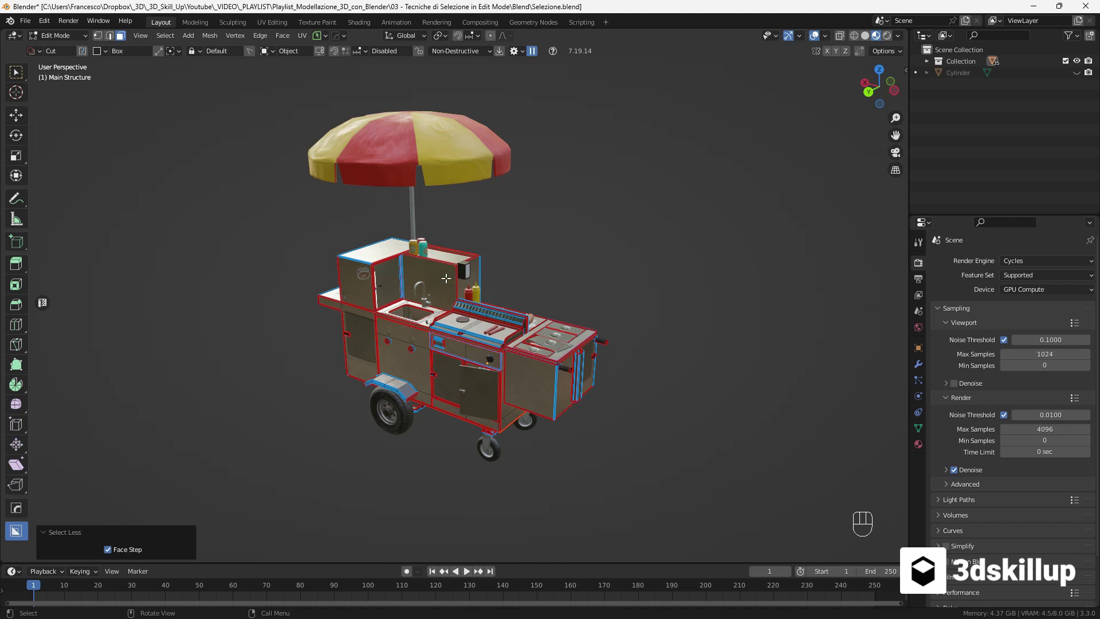
- Select linked cart geometry with L, delimited at seams
key(l)
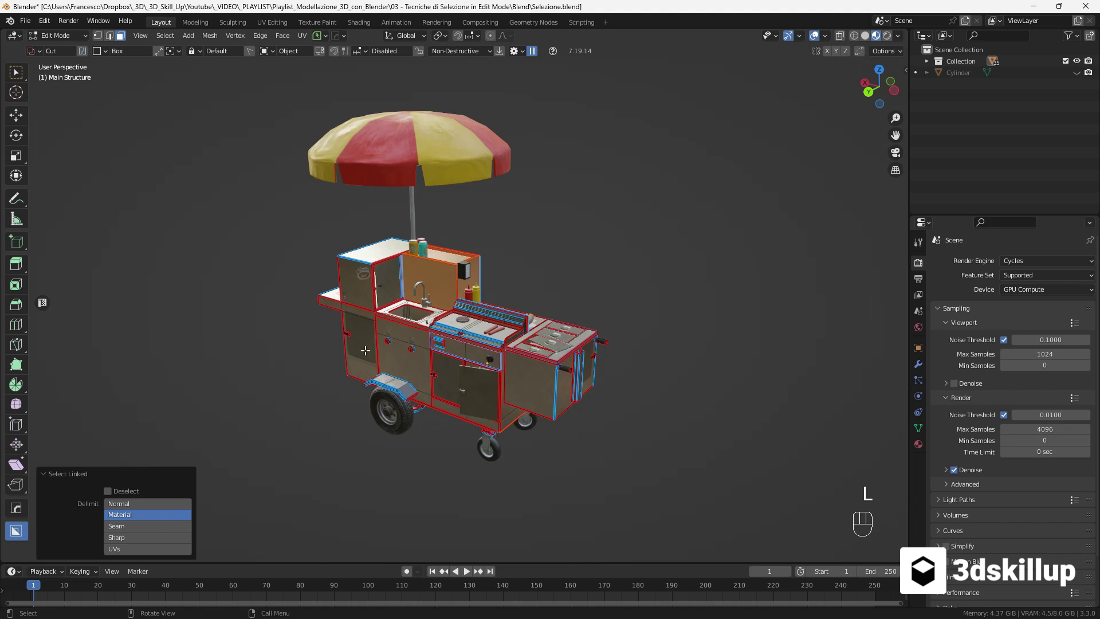
click(146, 529)
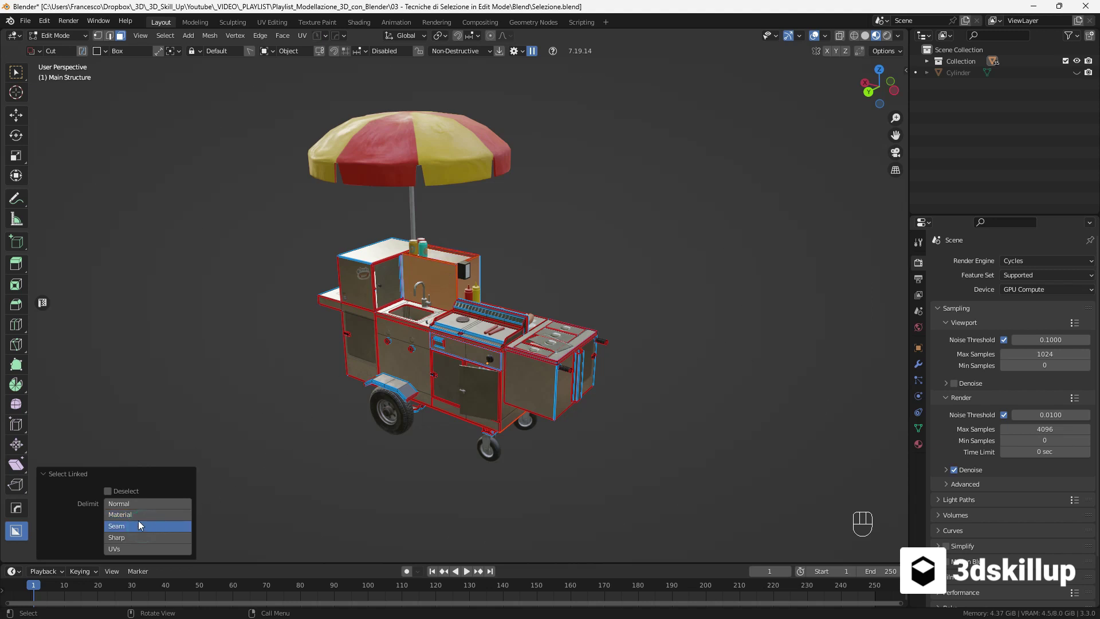
key(l)
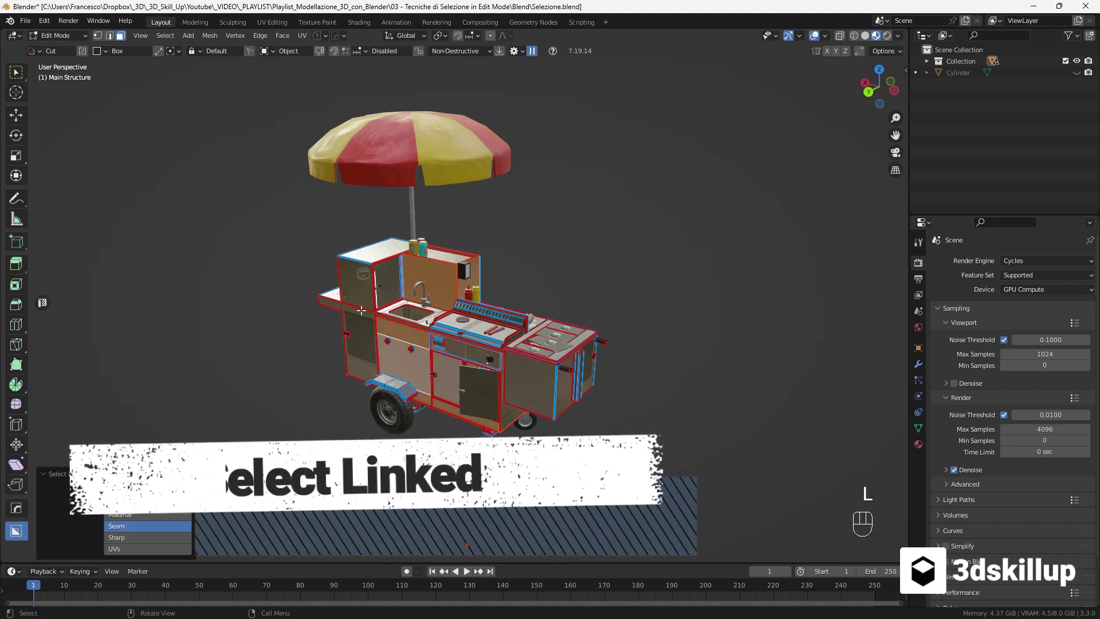
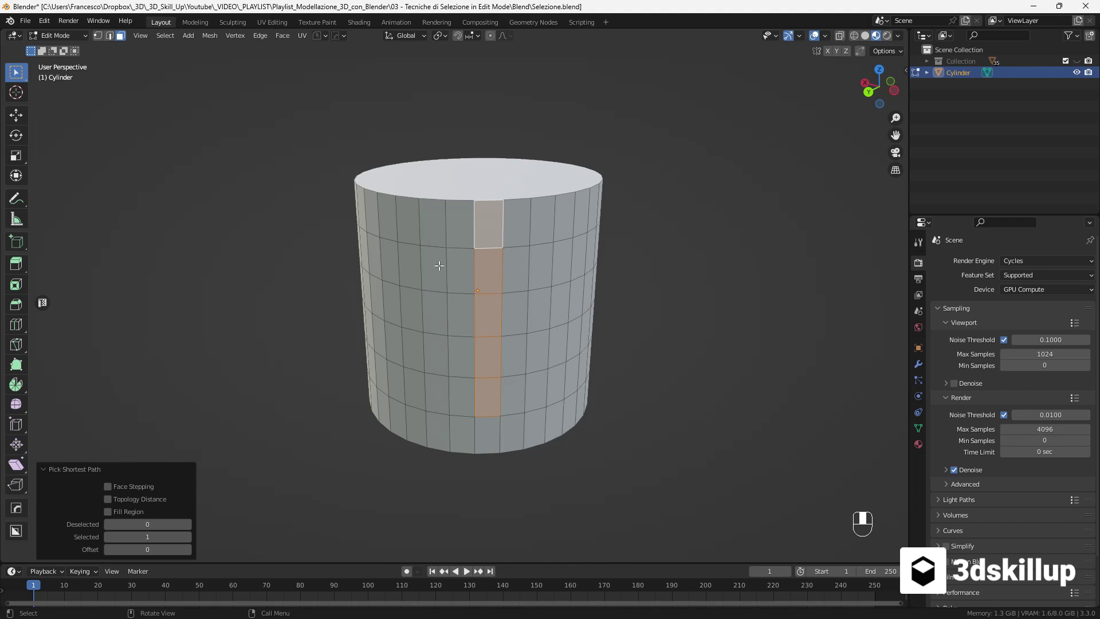
- Start and cancel a box select, then deselect all faces on the cylinder
key(b)
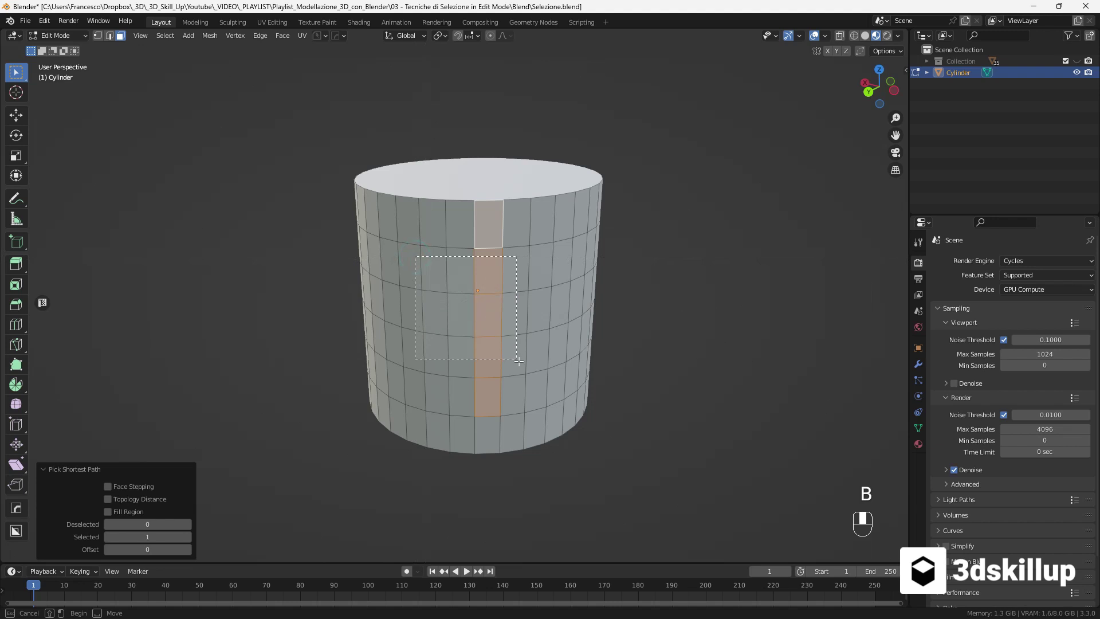
key(a)
key(a)
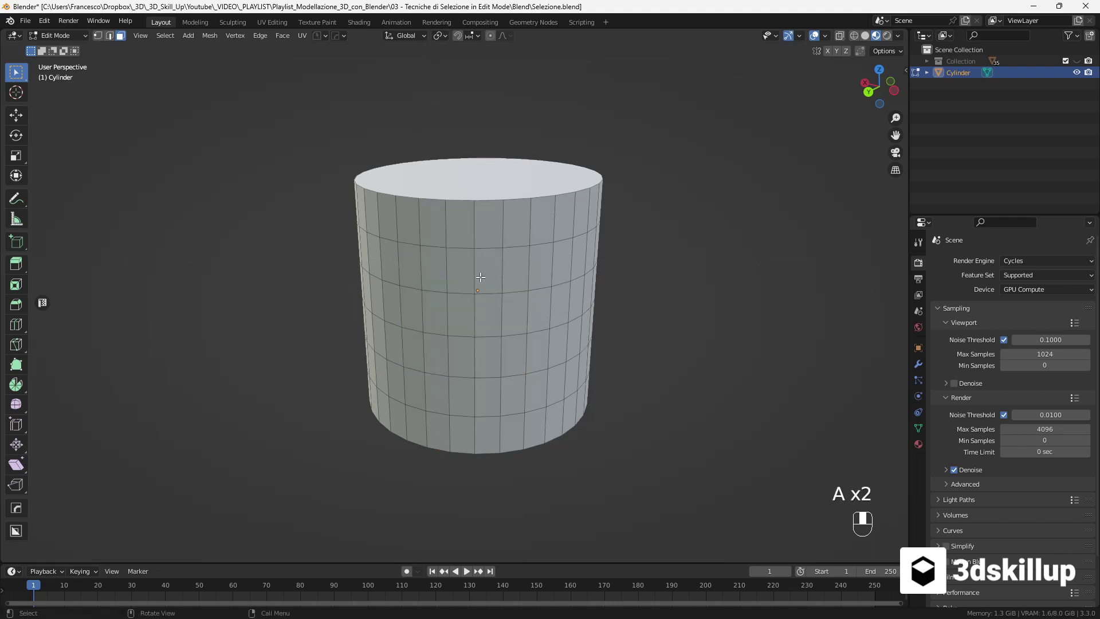
- Box-select faces on the cylinder, then activate Circle Select for brushing
key(b)
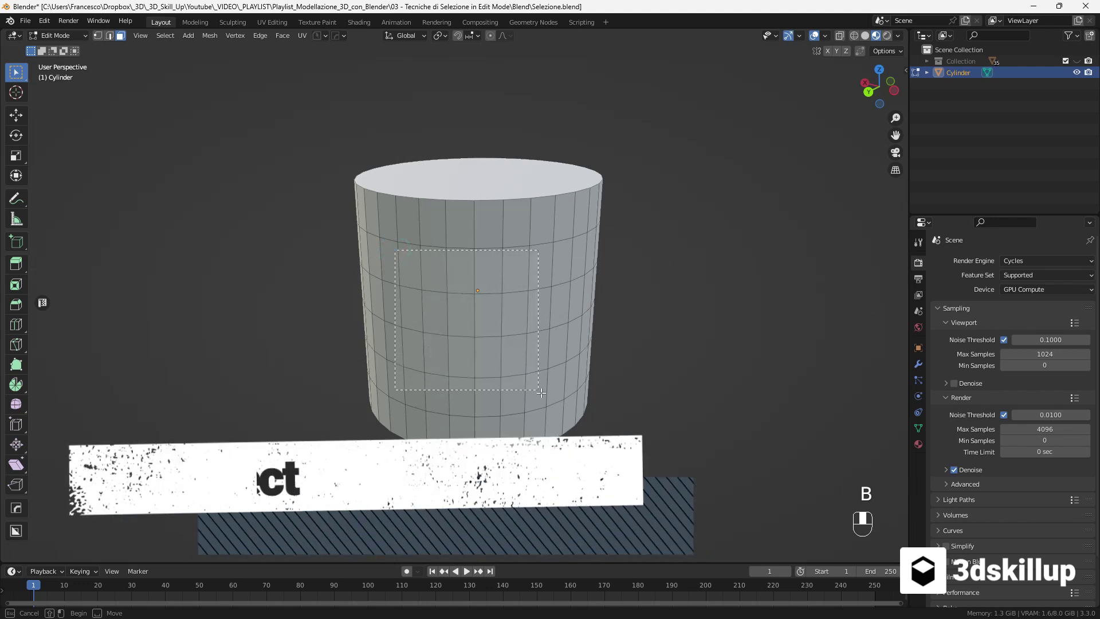
key(a)
key(a)
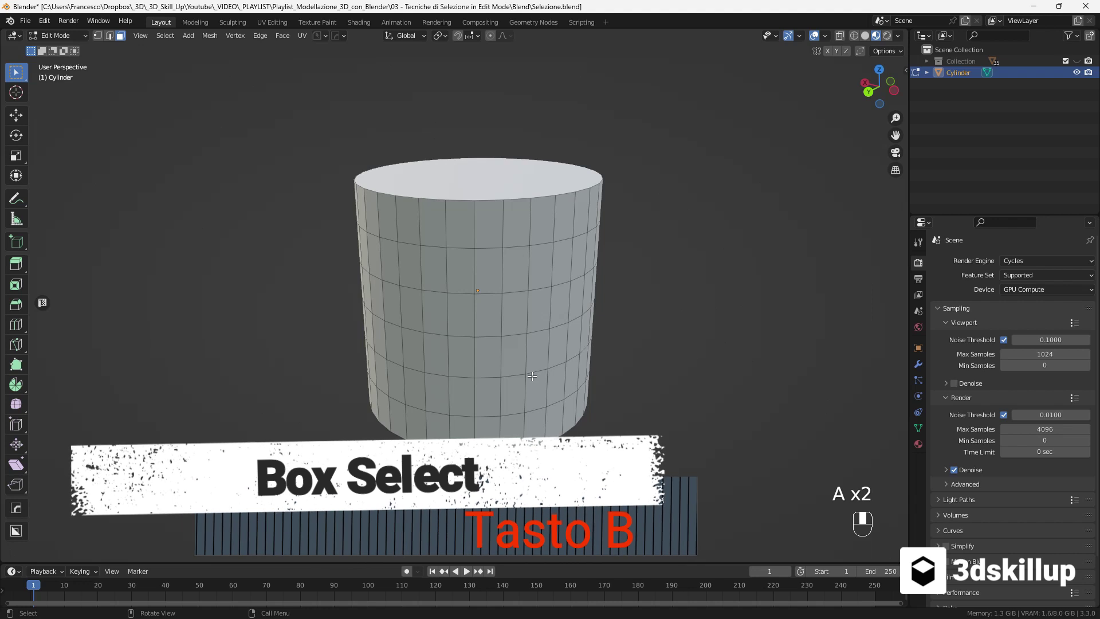